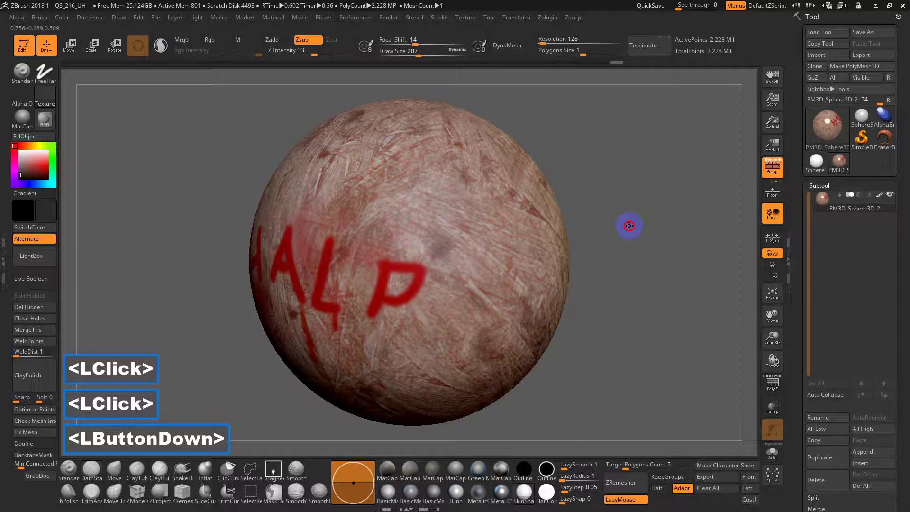
- Load the QuickSave project with the alien bust, replacing the textured sphere
{"action": "left_click", "coordinate": [640, 246]}
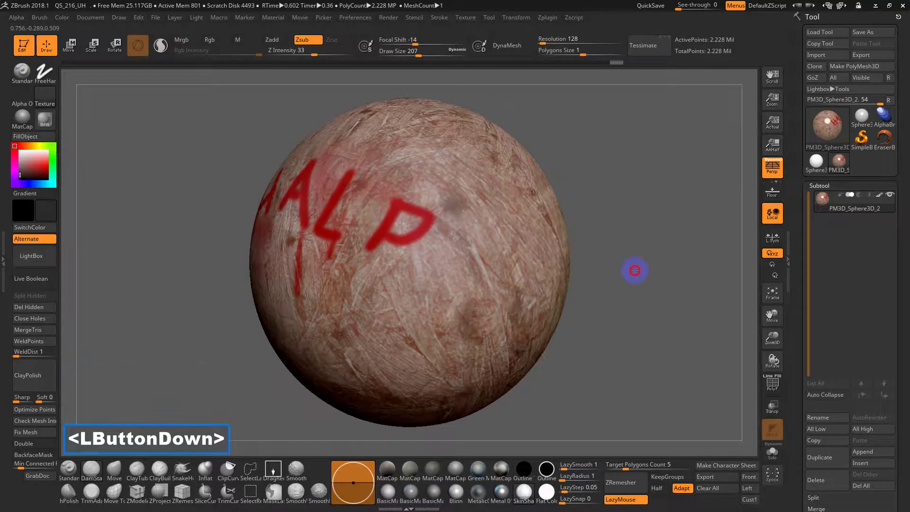
{"action": "left_click", "coordinate": [645, 277]}
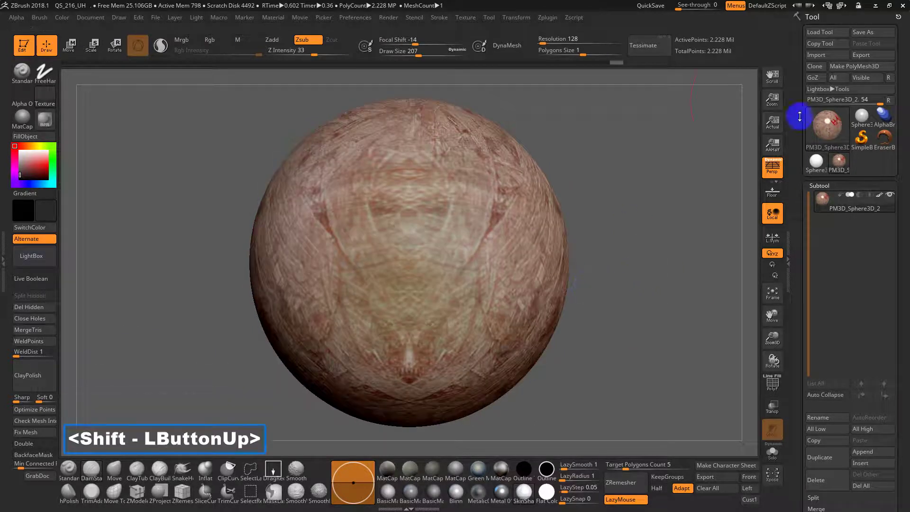
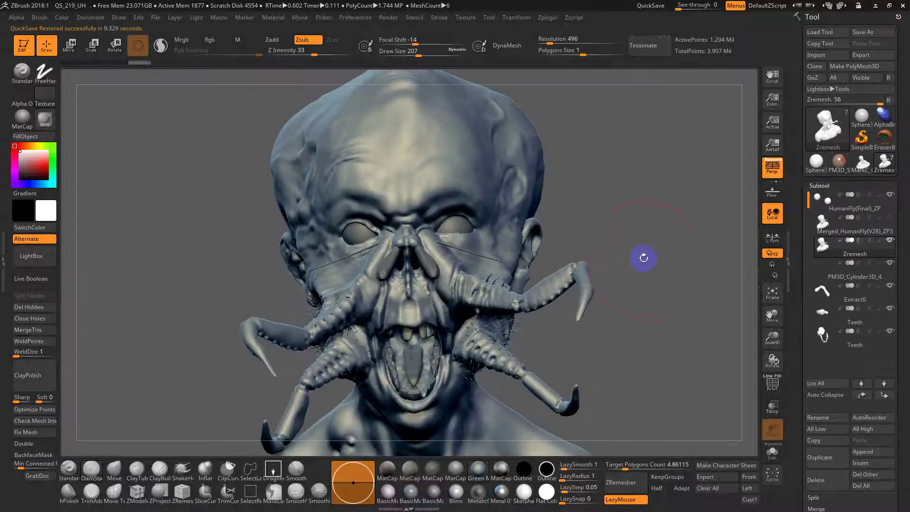
- Orbit the alien bust through front and side views to inspect the tentacles
{"action": "left_click", "coordinate": [644, 255]}
{"action": "double_click", "coordinate": [644, 243]}
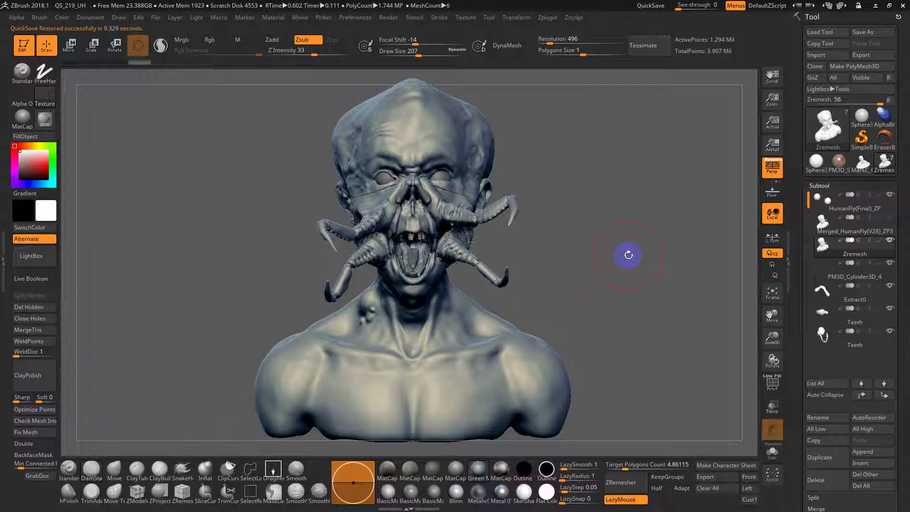
{"action": "left_click", "coordinate": [612, 261]}
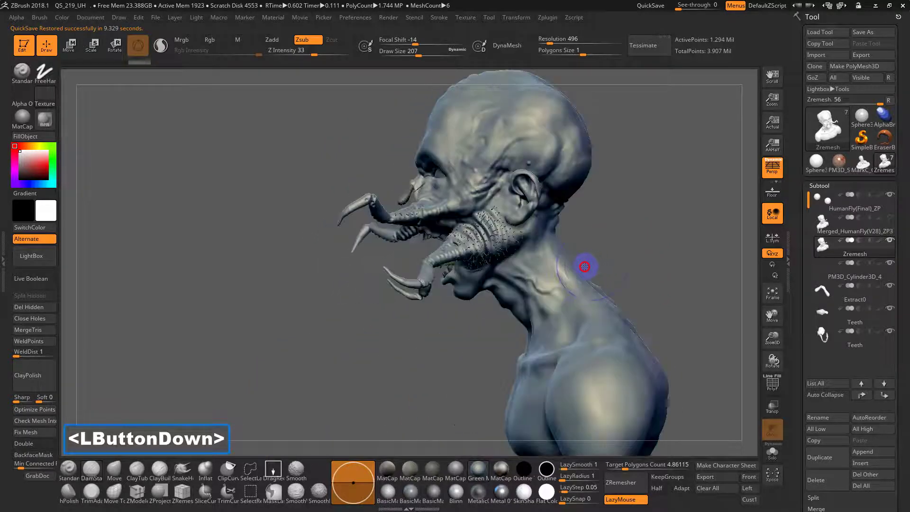
{"action": "left_click", "coordinate": [643, 256]}
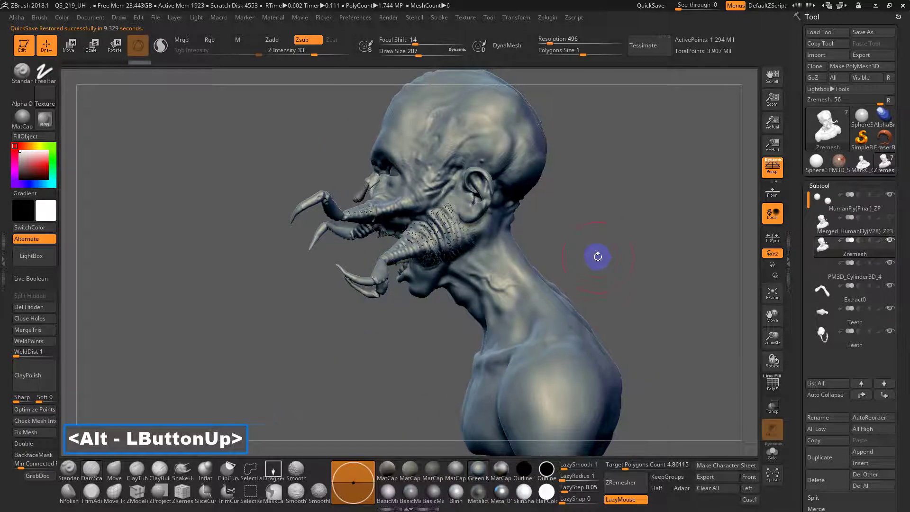
{"action": "left_click", "coordinate": [592, 235]}
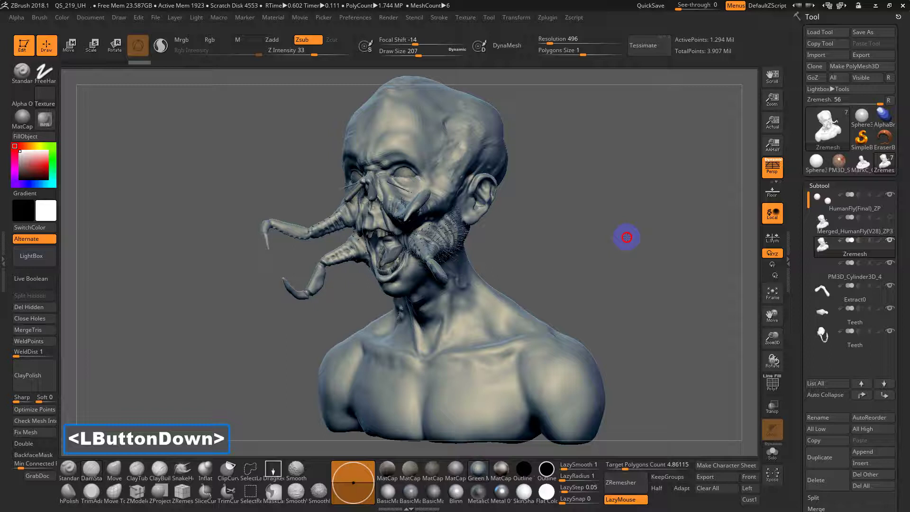
{"action": "left_click", "coordinate": [589, 239]}
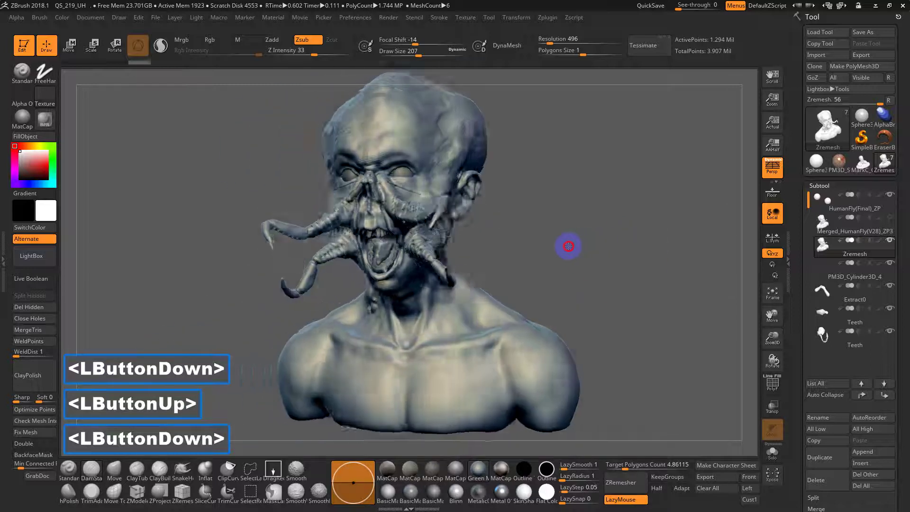
{"action": "left_click", "coordinate": [599, 244]}
{"action": "left_click", "coordinate": [570, 247]}
{"action": "left_click", "coordinate": [630, 292]}
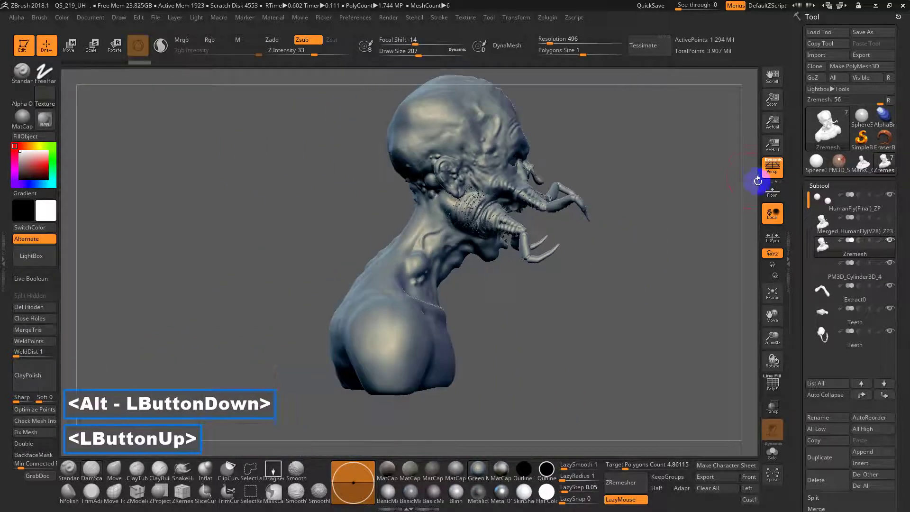
{"action": "left_click", "coordinate": [539, 336]}
- Turn Persp off so the bust shows in a flat orthographic side profile
{"action": "left_click", "coordinate": [772, 173]}
{"action": "left_click", "coordinate": [694, 274]}
{"action": "left_click", "coordinate": [644, 279]}
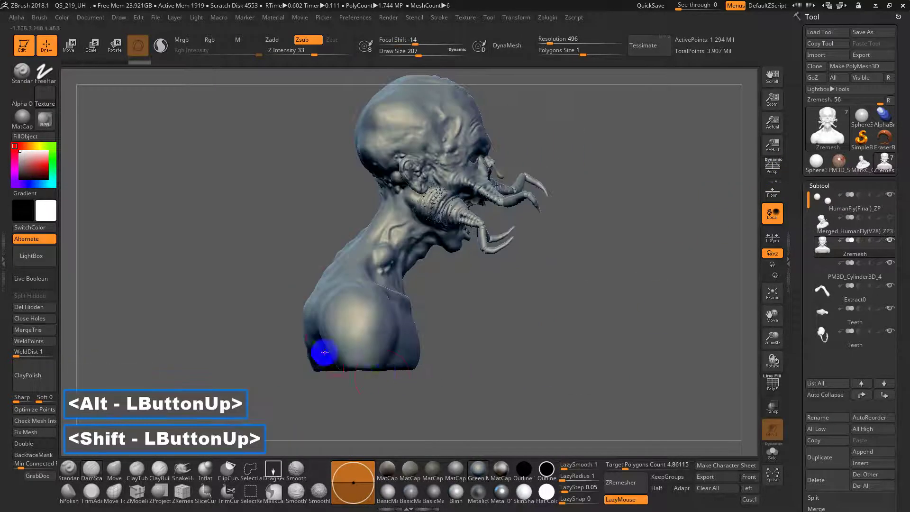
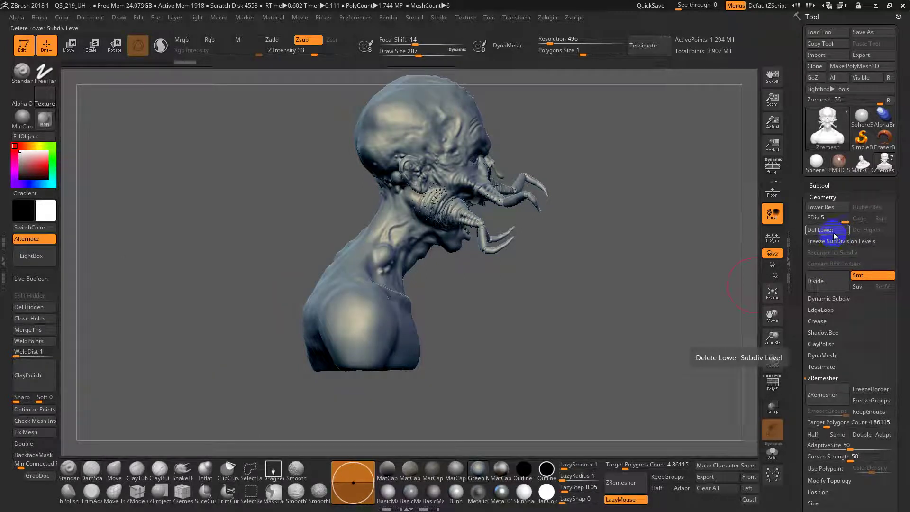
- Delete the bust's lower subdivision levels with Del Lower and turn Persp back on
{"action": "left_click", "coordinate": [836, 234]}
{"action": "left_click", "coordinate": [833, 231]}
{"action": "left_click", "coordinate": [439, 370]}
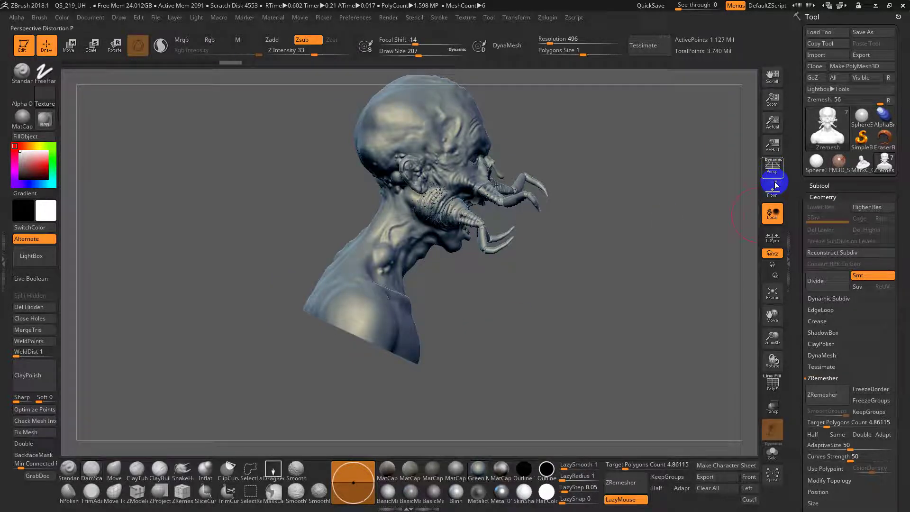
{"action": "left_click", "coordinate": [778, 173]}
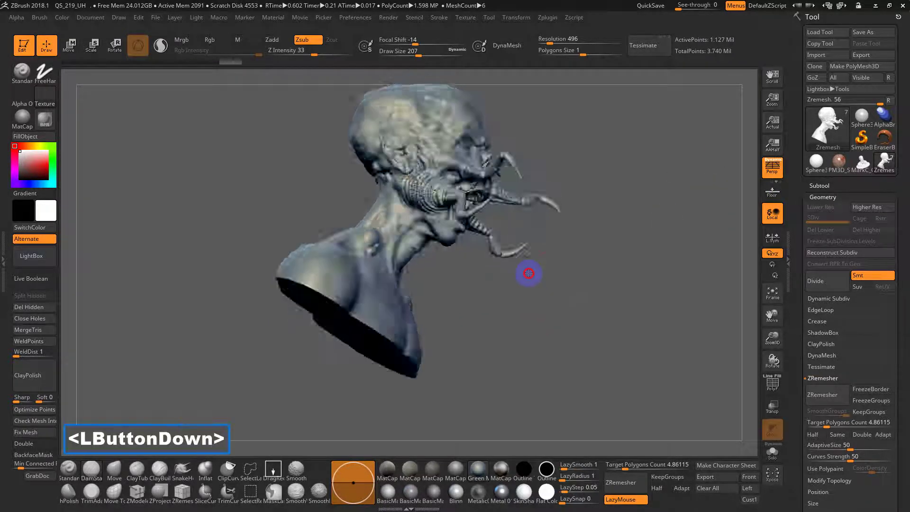
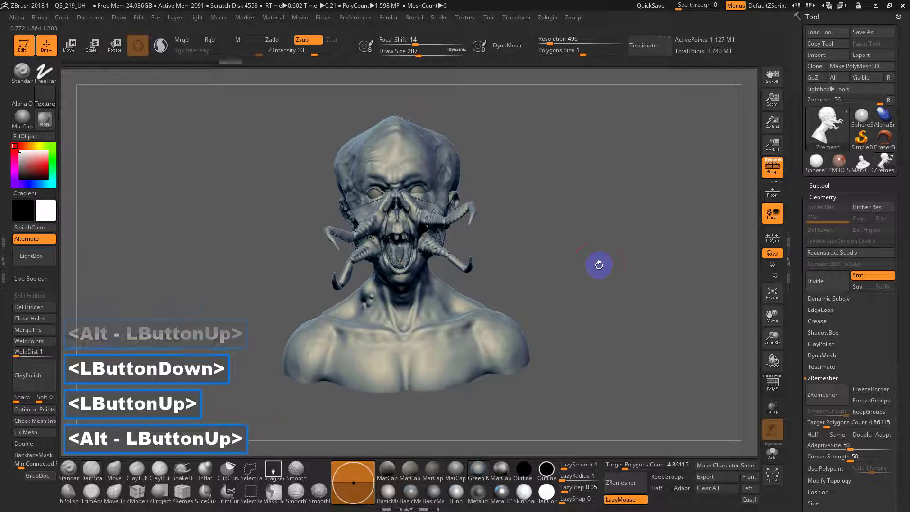
- Frame the bust and orbit it to view the top and back of the head
{"action": "key", "text": "f"}
{"action": "key", "text": "f"}
{"action": "left_click", "coordinate": [588, 251]}
{"action": "left_click", "coordinate": [587, 239]}
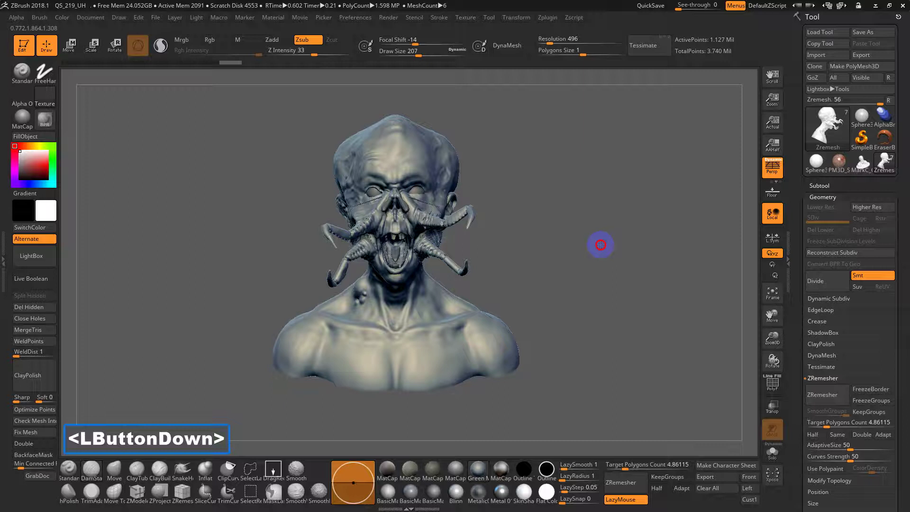
{"action": "left_click", "coordinate": [562, 249]}
{"action": "left_click", "coordinate": [596, 301]}
- Rotate the bust roughly 77 degrees sideways about its head with the Gizmo 3D
{"action": "left_click", "coordinate": [631, 246]}
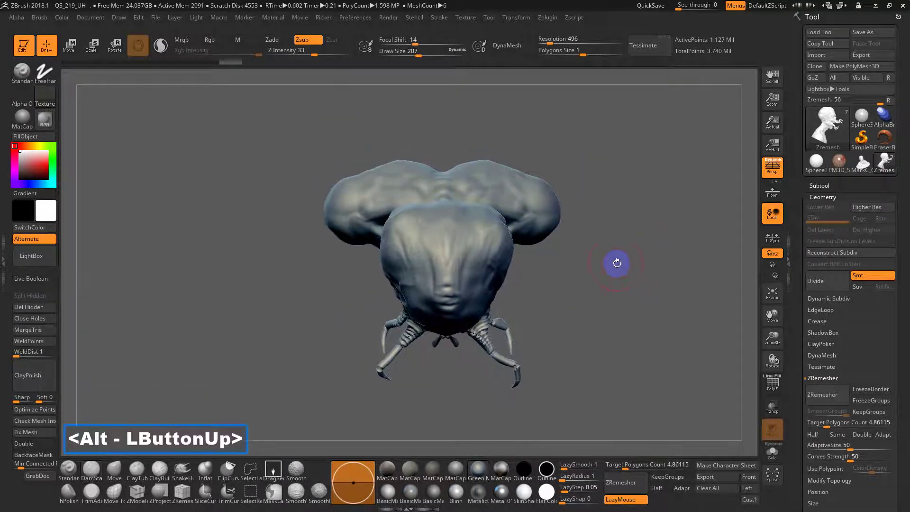
{"action": "left_click", "coordinate": [574, 263]}
{"action": "left_click", "coordinate": [570, 268]}
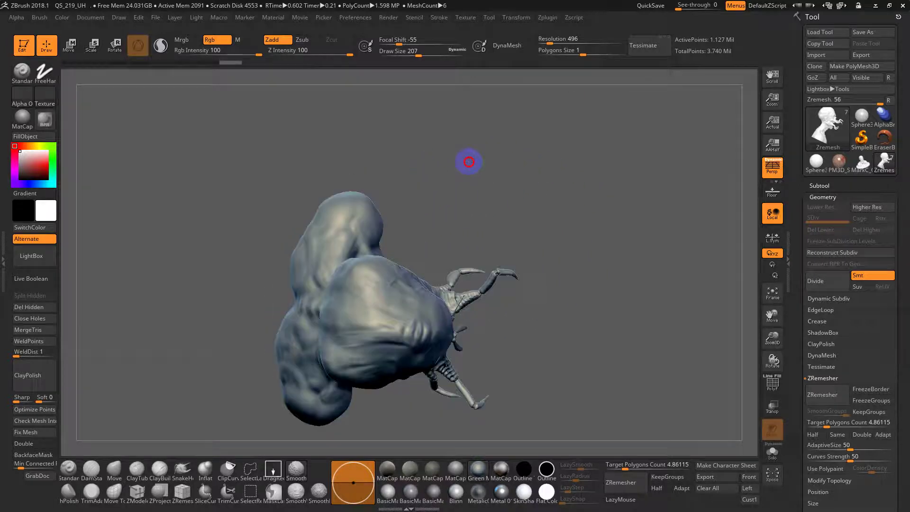
{"action": "left_click", "coordinate": [516, 197]}
{"action": "left_click", "coordinate": [599, 227]}
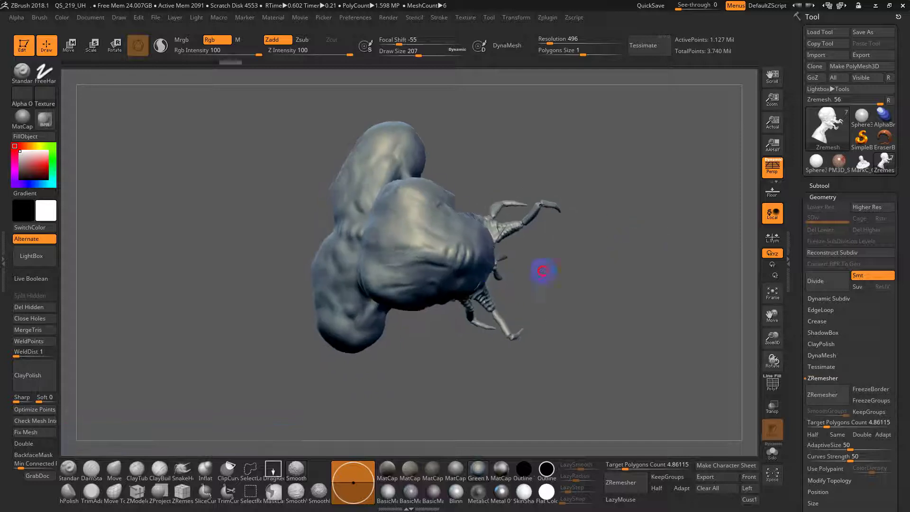
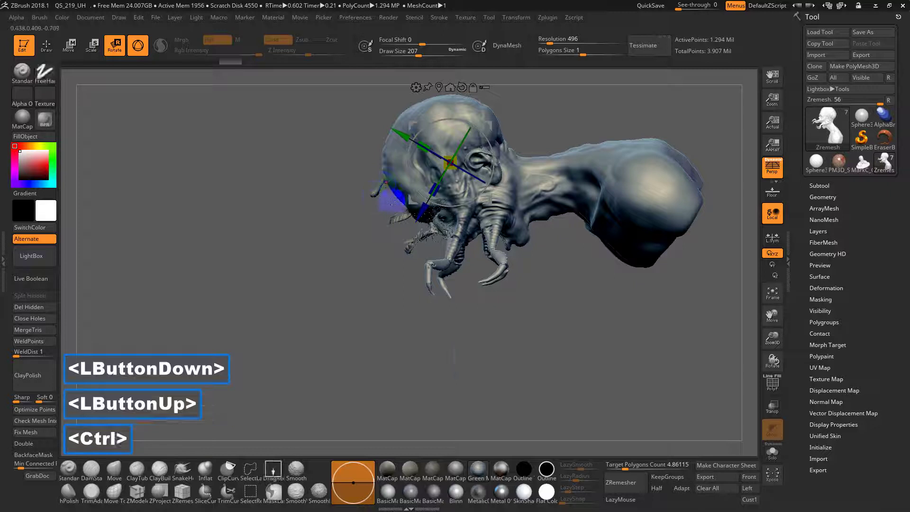
- Snap the bust to a straight side view, show its subtool list and the Transform menu
{"action": "key", "text": "ctrl+z"}
{"action": "double_click", "coordinate": [836, 196]}
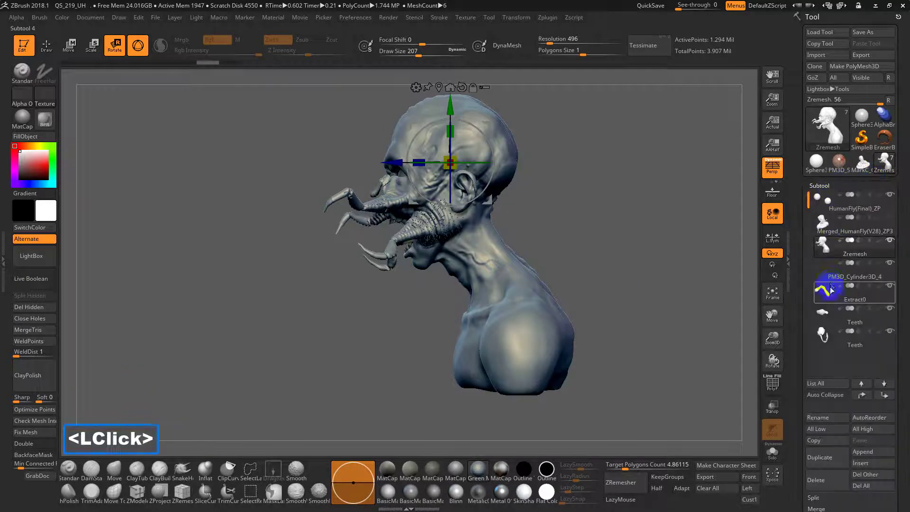
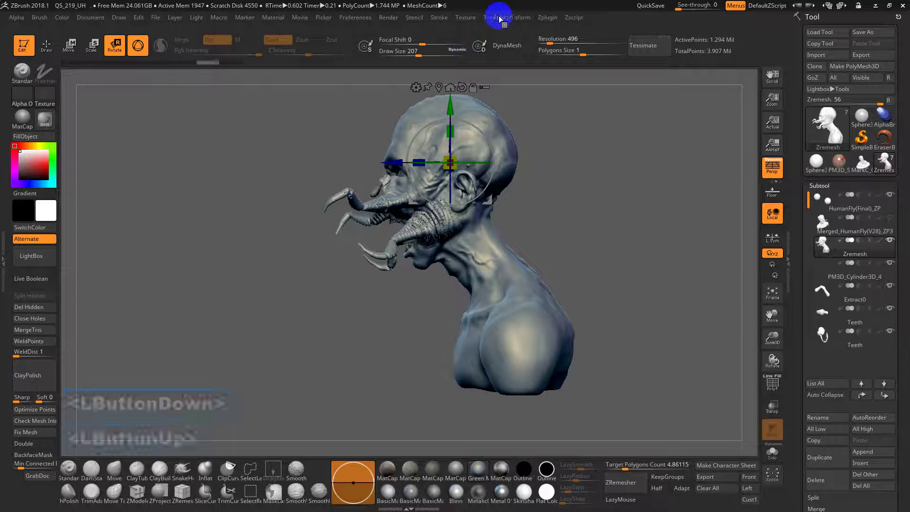
{"action": "double_click", "coordinate": [523, 18]}
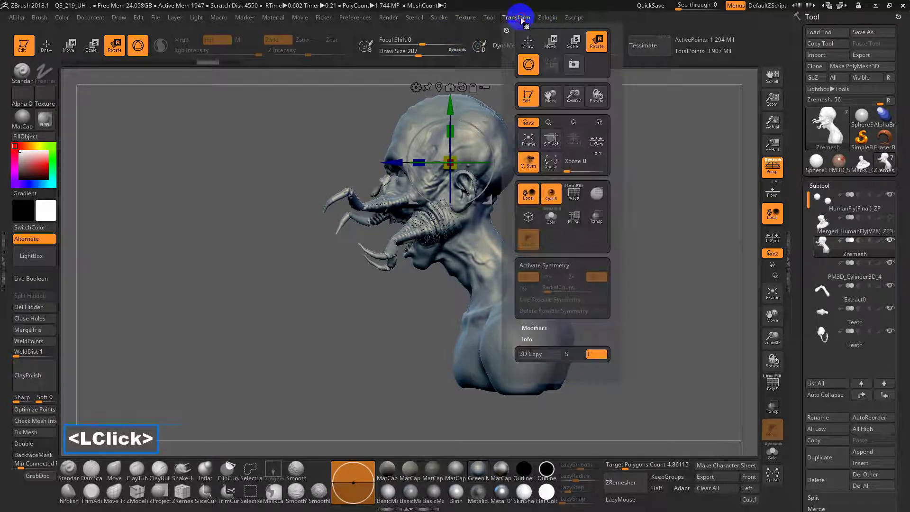
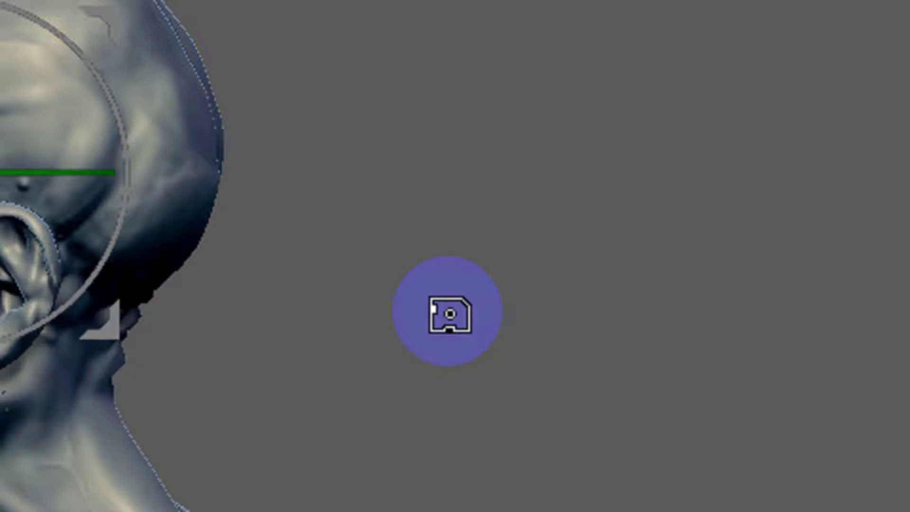
- Reach Transpose Master in Zplugin to send the tilted TPose back onto the subtools
{"action": "key", "text": "F5"}
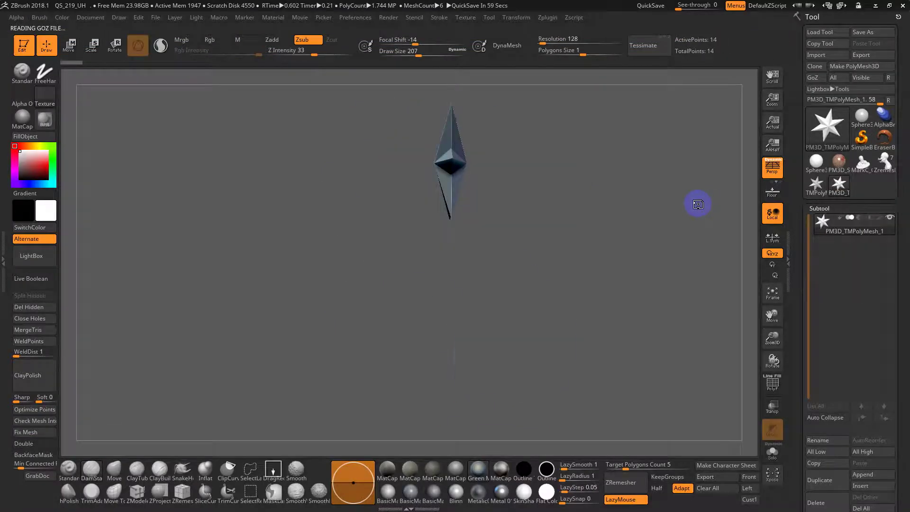
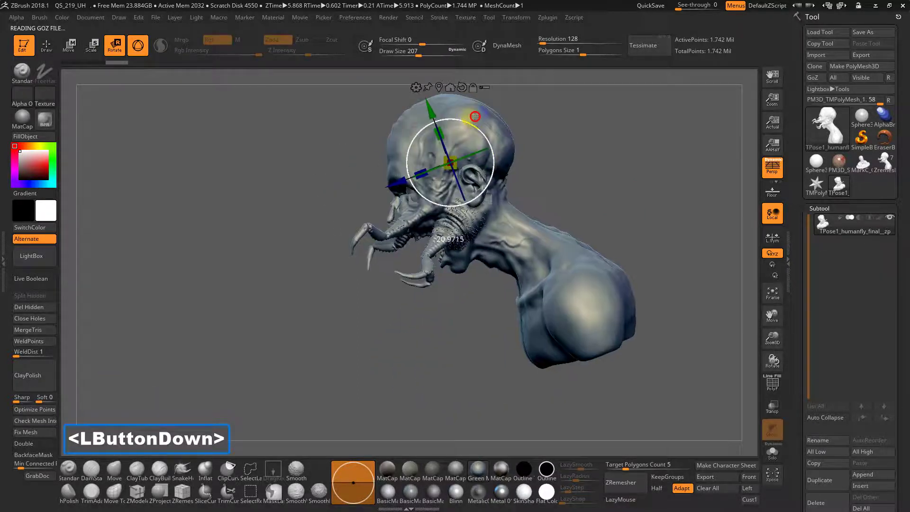
{"action": "double_click", "coordinate": [541, 18]}
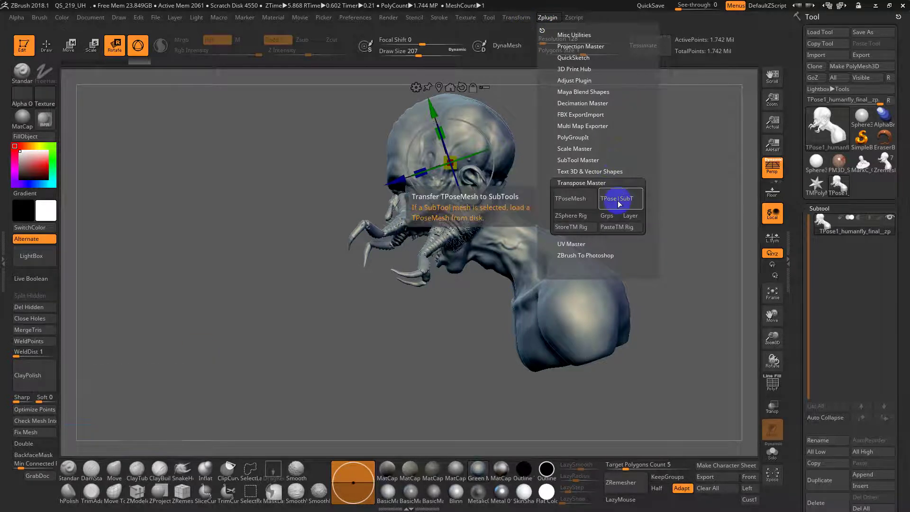
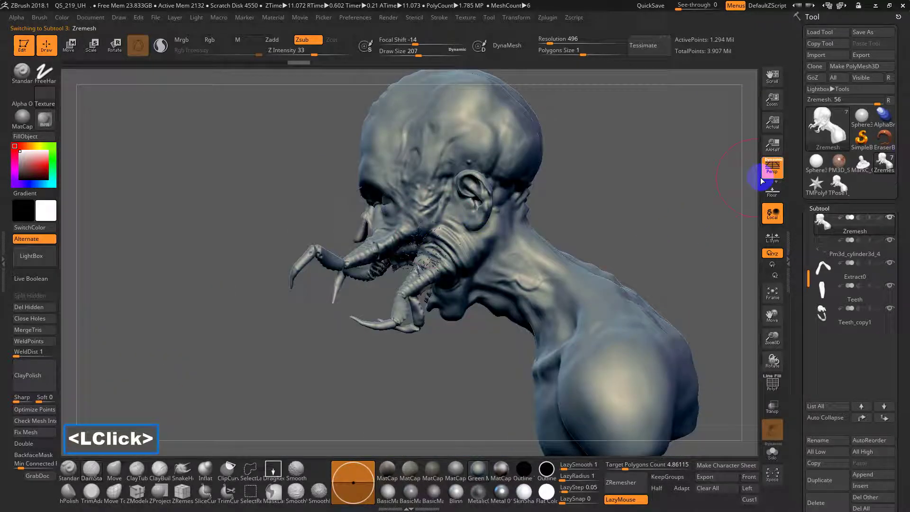
- Browse saved projects in LightBox to load the Earthquake character
{"action": "key", "text": ","}
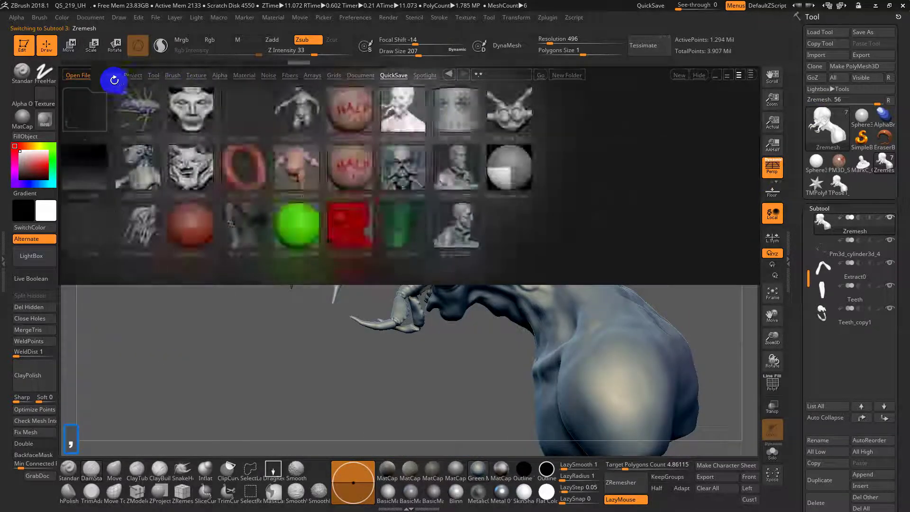
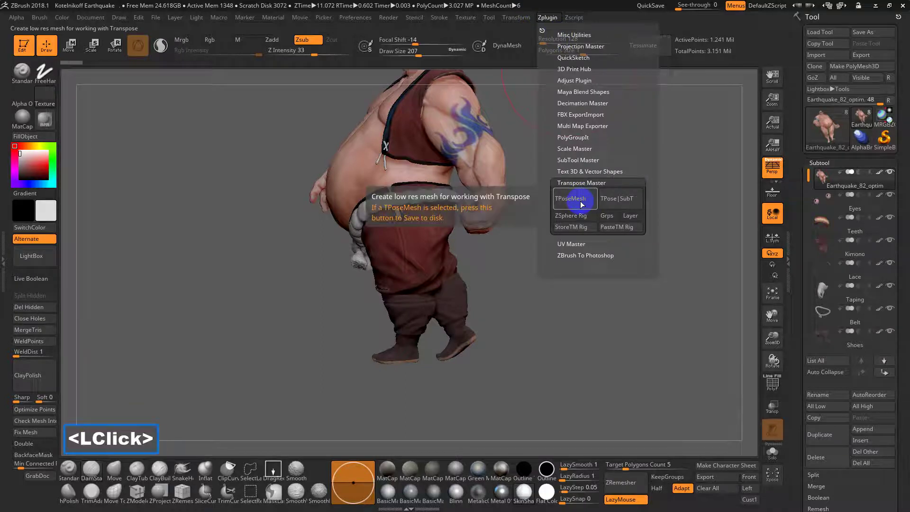
- Collapse the Earthquake character into one low-res mesh with TPoseMesh
{"action": "left_click", "coordinate": [583, 202]}
{"action": "left_click", "coordinate": [583, 203]}
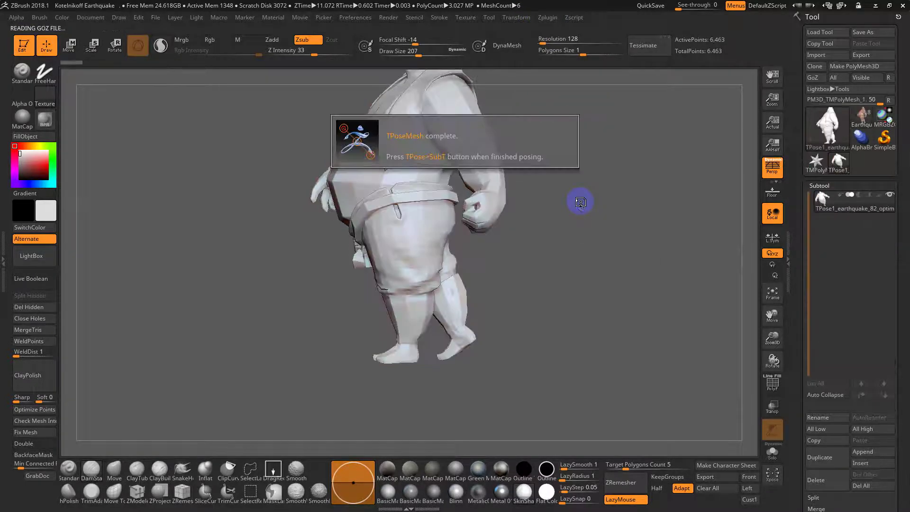
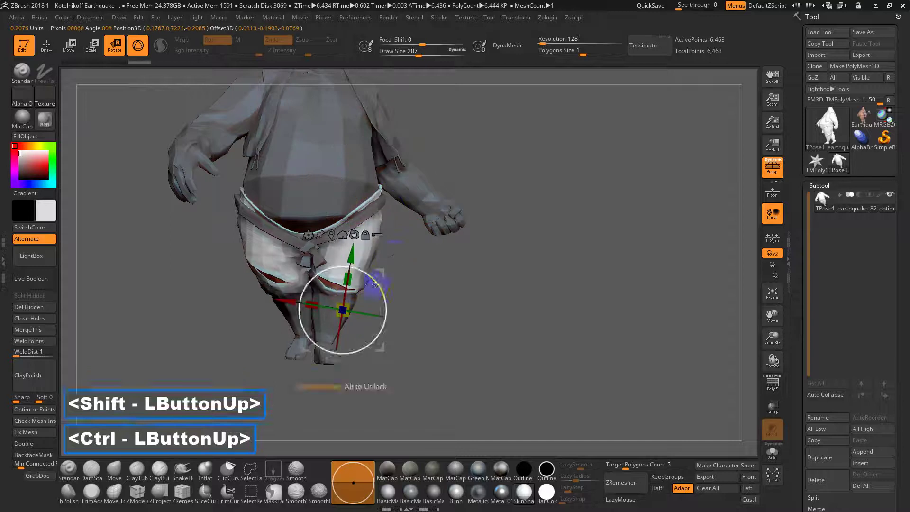
- Place the Gizmo 3D rotation pivot on the character's leg for posing
{"action": "left_click", "coordinate": [434, 278]}
{"action": "left_click", "coordinate": [506, 248]}
{"action": "left_click", "coordinate": [339, 351]}
{"action": "left_click", "coordinate": [497, 276]}
{"action": "double_click", "coordinate": [518, 267]}
{"action": "left_click", "coordinate": [532, 243]}
{"action": "left_click", "coordinate": [517, 245]}
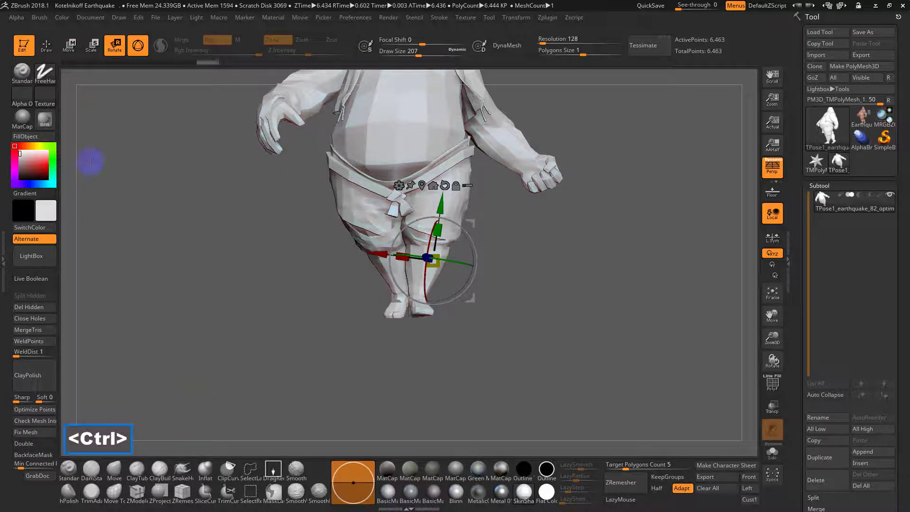
- Switch to Draw and narrow the brush palette to masking brushes for MaskLasso on the leg
{"action": "left_click", "coordinate": [21, 79]}
{"action": "left_click", "coordinate": [23, 77]}
{"action": "left_click", "coordinate": [24, 77]}
{"action": "key", "text": "m"}
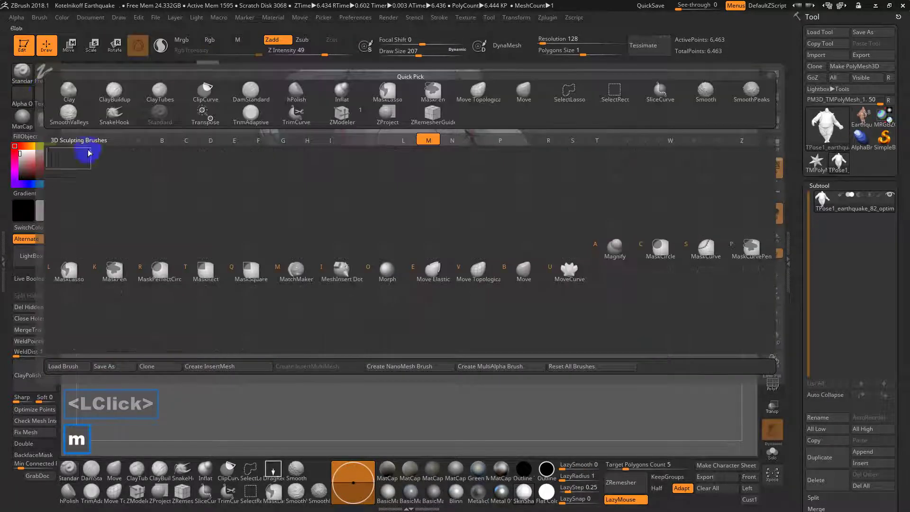
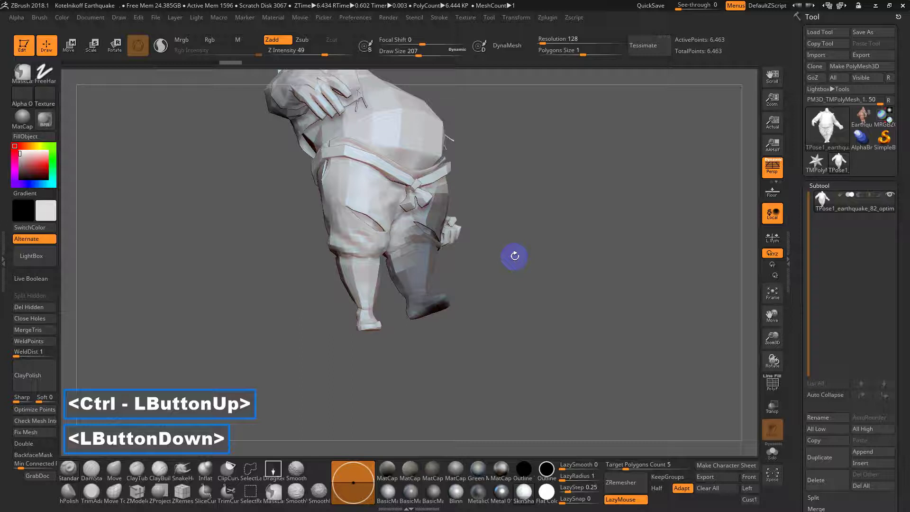
{"action": "left_click", "coordinate": [489, 285]}
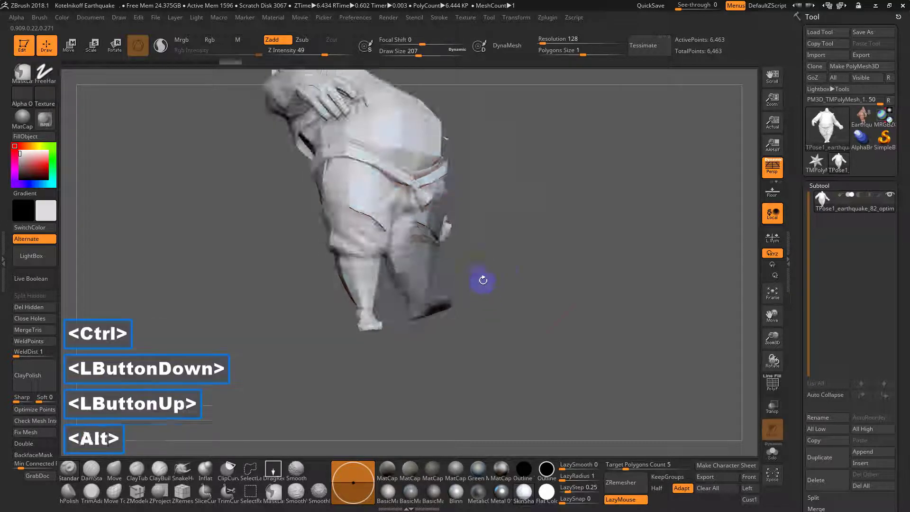